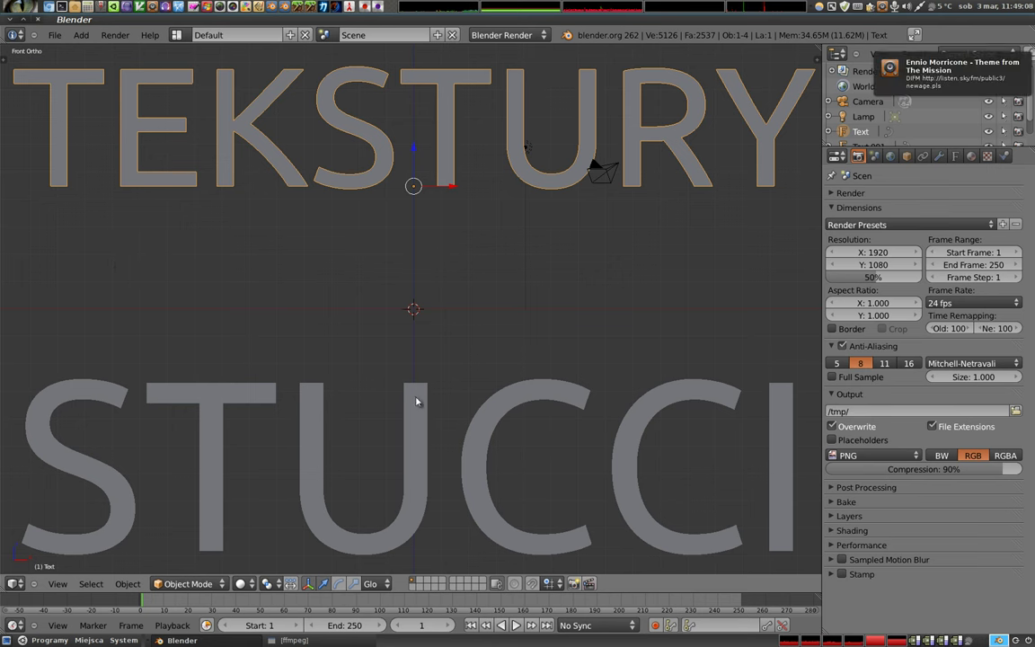
- Delete the TEKSTURY and CCI text objects so only the camera and lamp remain
{"action": "right_click", "coordinate": [419, 397]}
{"action": "key", "text": "x"}
{"action": "right_click", "coordinate": [451, 186]}
{"action": "key", "text": "x"}
{"action": "middle_click", "coordinate": [419, 324]}
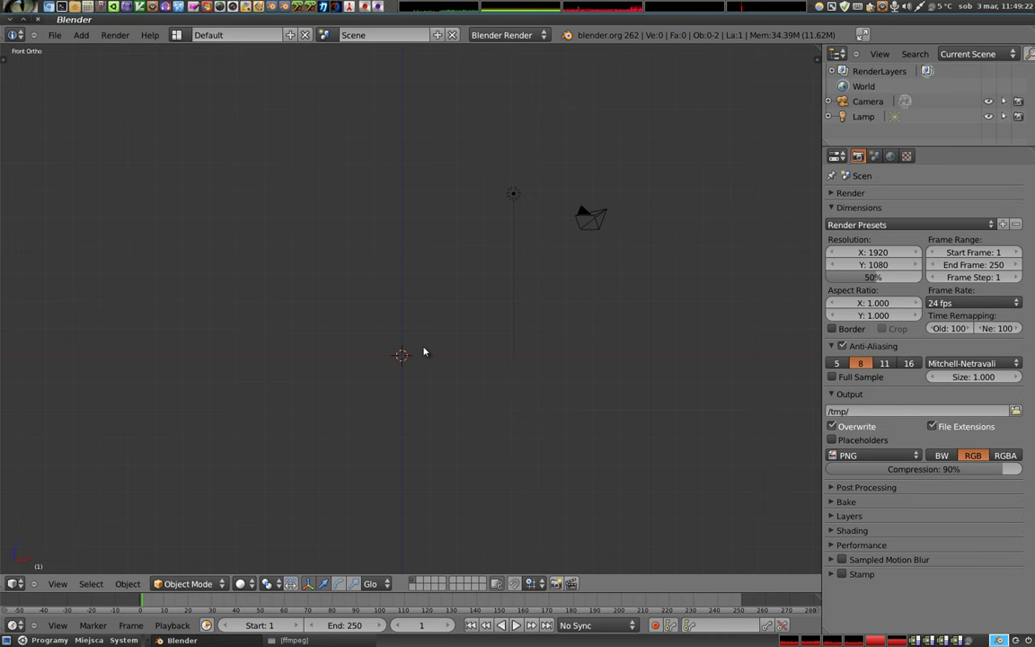
- Add a mesh plane to the scene and create a new material for it
{"action": "key", "text": "shift+a"}
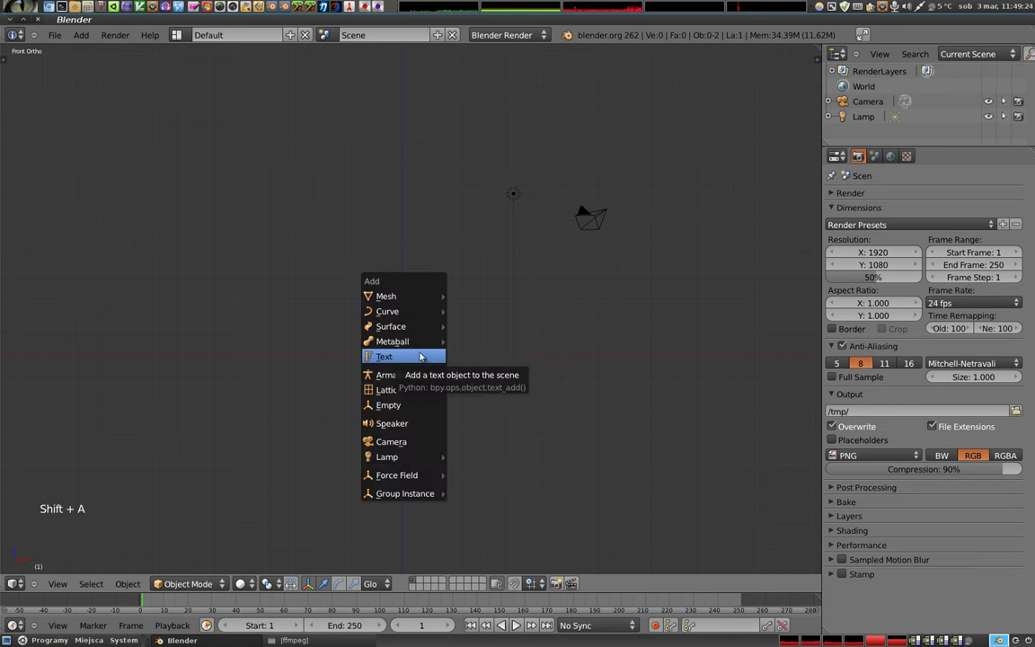
{"action": "key", "text": "s"}
{"action": "left_click", "coordinate": [560, 381]}
{"action": "left_click", "coordinate": [972, 159]}
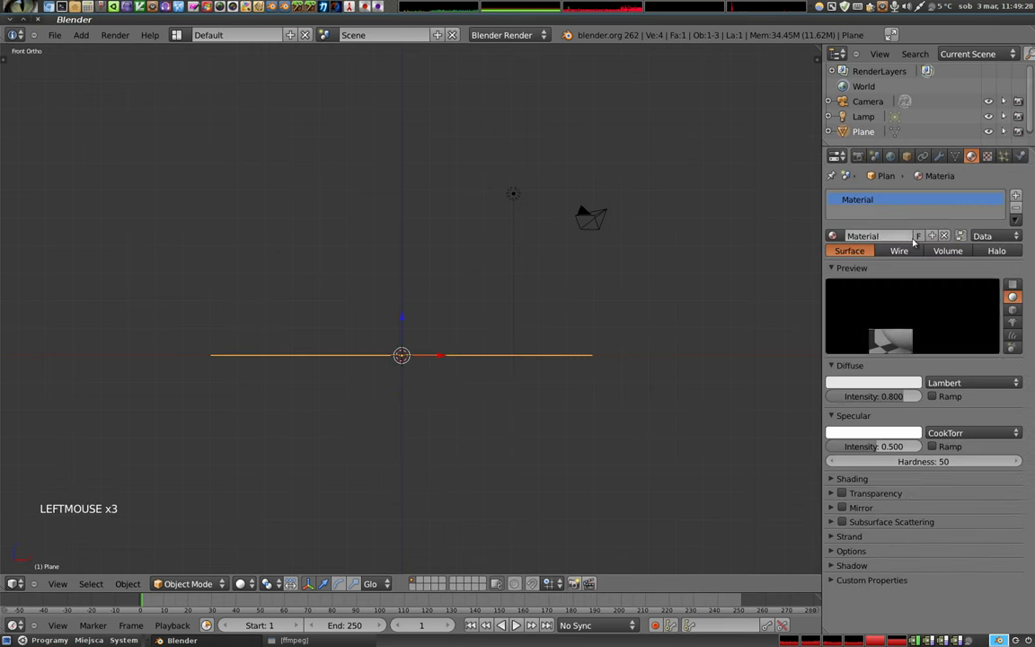